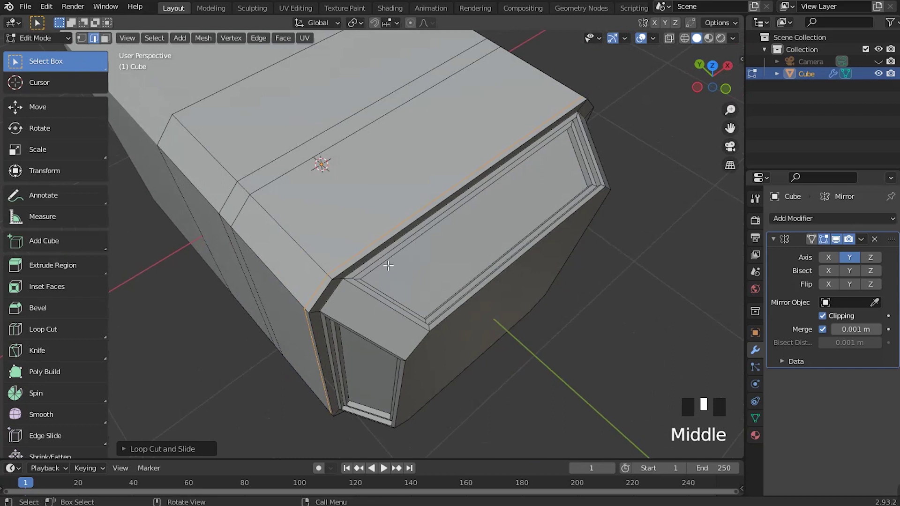
# Dissolve the extra edge loop beside the recessed side panel of the crate.
pyautogui.scroll(3)
pyautogui.click(416, 208)
pyautogui.scroll(-3)
pyautogui.moveTo(405, 226); pyautogui.dragTo(442, 225)
pyautogui.press('Delete')
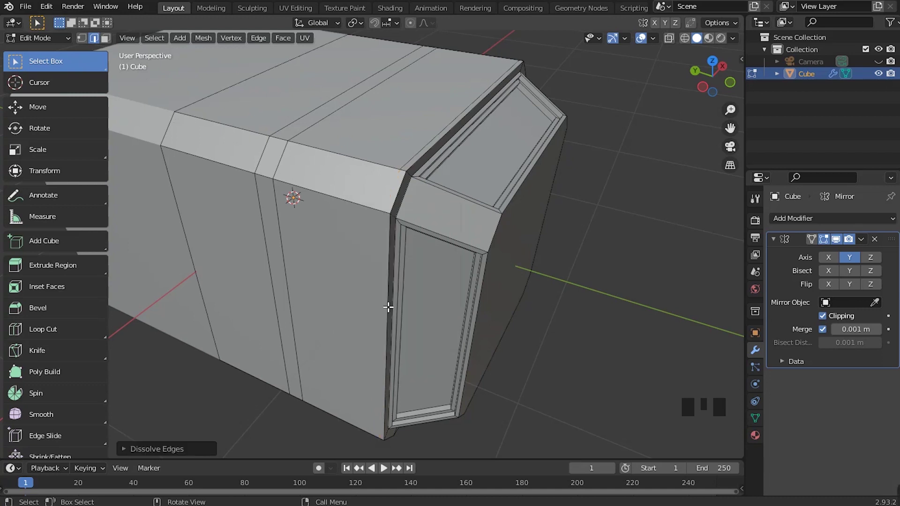
# Undo and redo the dissolve while orbiting the crate to compare the corner and panels.
pyautogui.scroll(-3)
pyautogui.moveTo(409, 296); pyautogui.dragTo(391, 288)
pyautogui.press('ctrl+z')
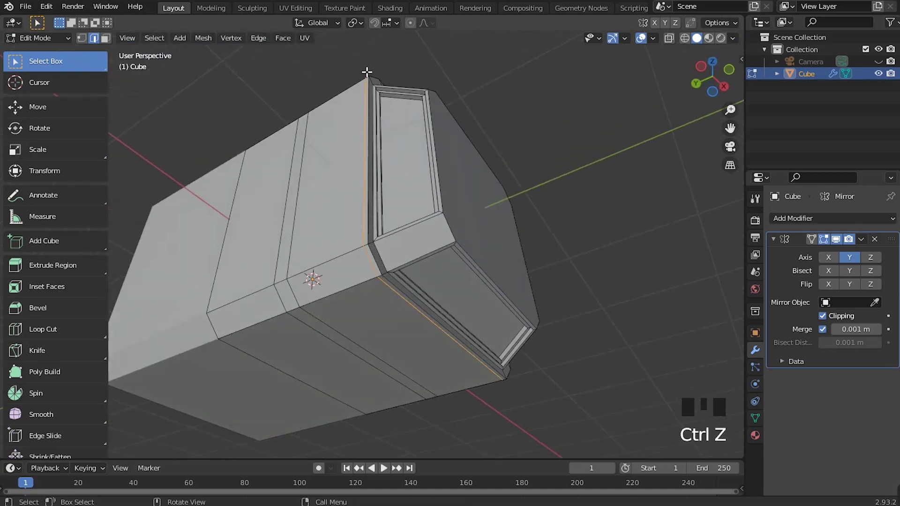
pyautogui.moveTo(344, 282); pyautogui.dragTo(364, 290)
pyautogui.press('ctrl+shift+z')
pyautogui.moveTo(411, 234); pyautogui.dragTo(445, 279)
pyautogui.press('ctrl+z')
pyautogui.moveTo(437, 271); pyautogui.dragTo(421, 290)
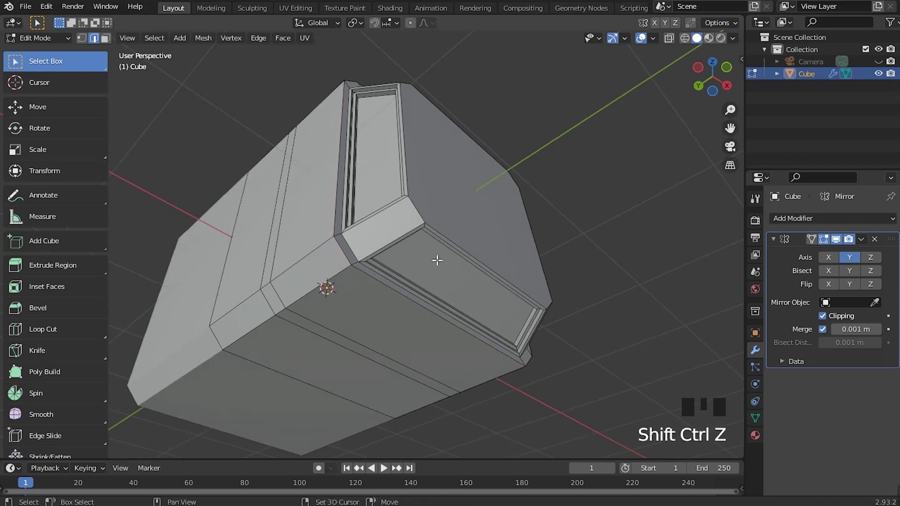
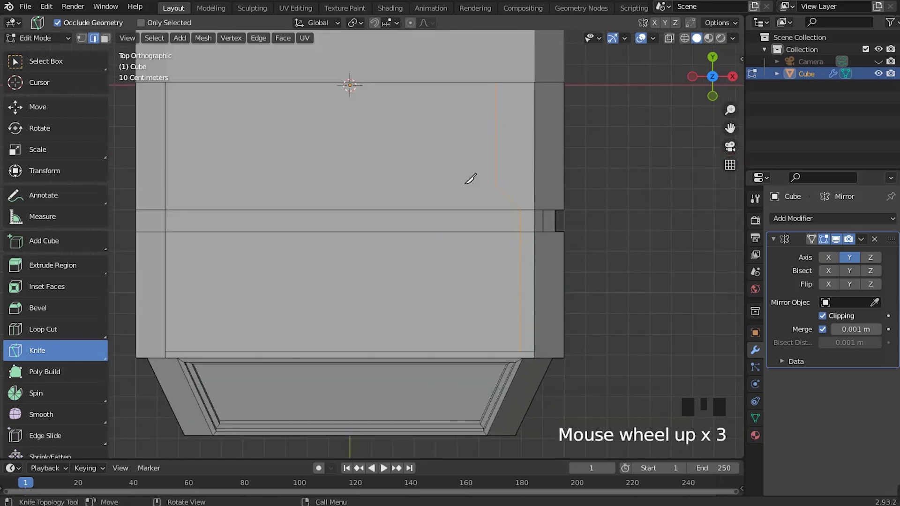
# Zoom in on the top face where the parallel knife cuts with the diagonal jog run.
pyautogui.scroll(3)
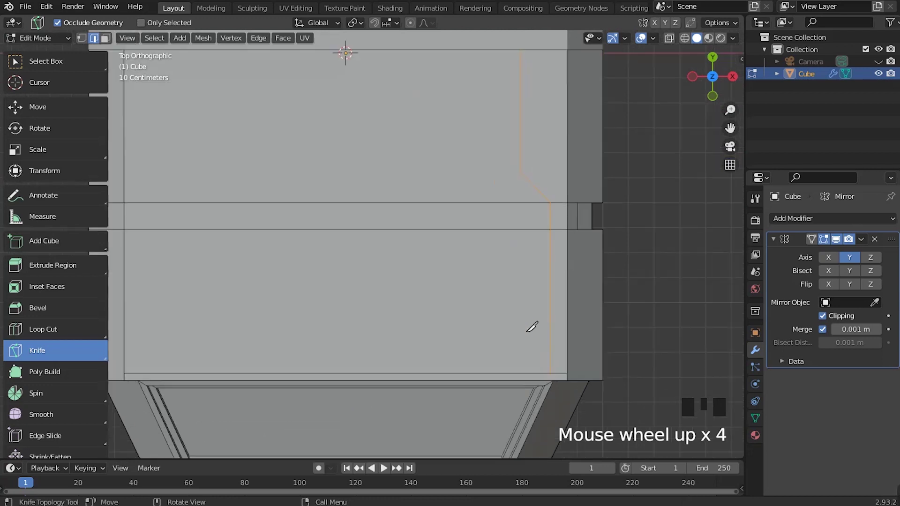
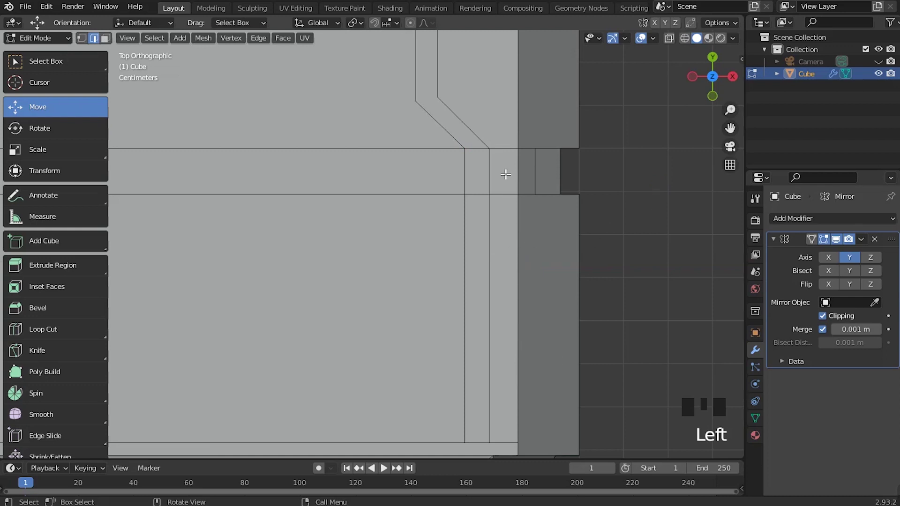
# Align the cut line's corner vertex and check the twin cut lines along the top face.
pyautogui.click(491, 159)
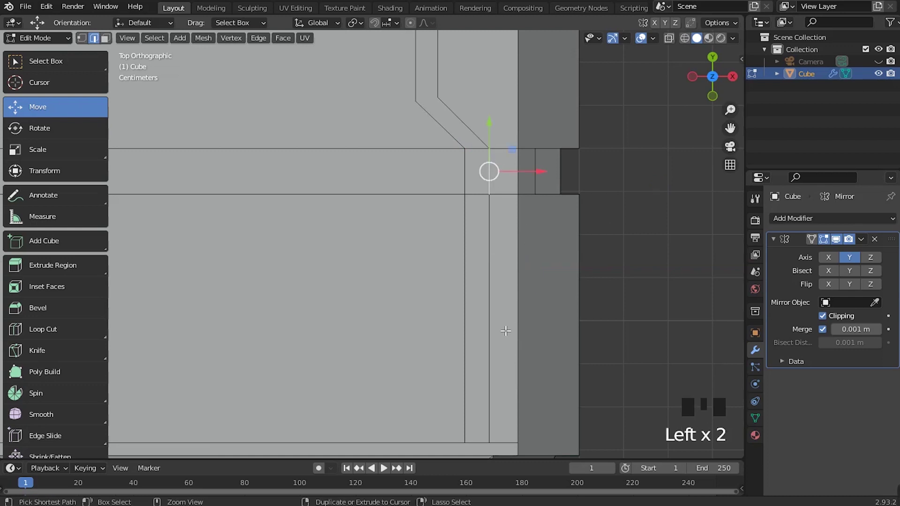
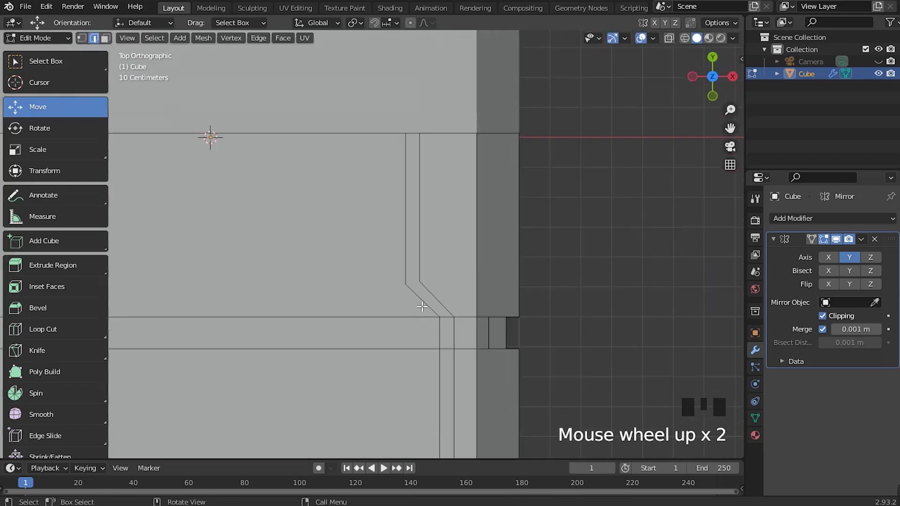
pyautogui.scroll(-3)
pyautogui.moveTo(416, 404); pyautogui.dragTo(872, 345)
pyautogui.scroll(-3)
pyautogui.moveTo(554, 321); pyautogui.dragTo(446, 277)
pyautogui.scroll(3)
pyautogui.moveTo(468, 303); pyautogui.dragTo(111, 41)
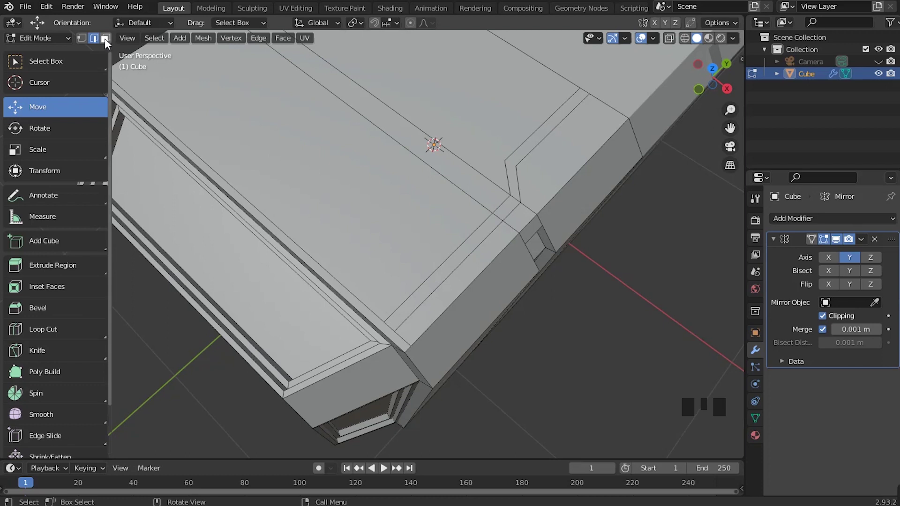
# In face select mode, pick the narrow strip faces between the twin cut lines.
pyautogui.click(109, 42)
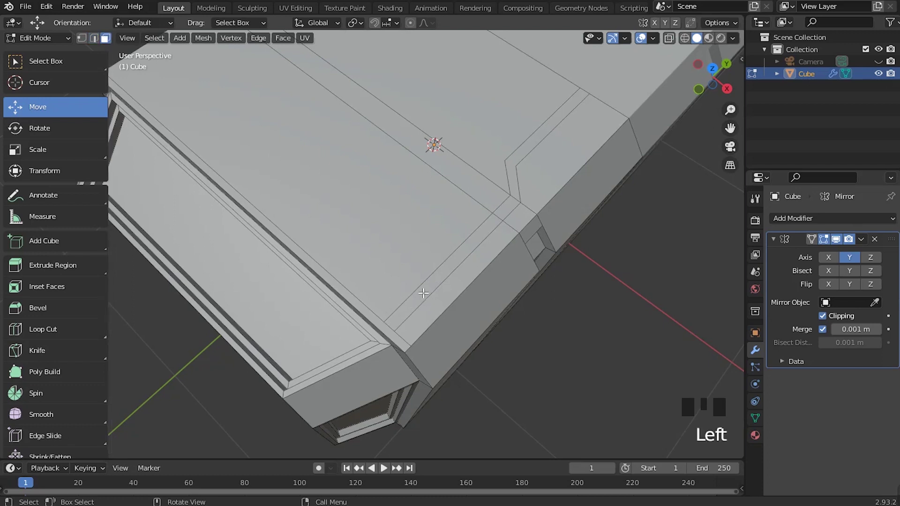
pyautogui.click(424, 289)
pyautogui.moveTo(496, 247); pyautogui.dragTo(516, 142)
pyautogui.click(516, 142)
pyautogui.scroll(-3)
pyautogui.moveTo(410, 320); pyautogui.dragTo(454, 257)
pyautogui.scroll(3)
pyautogui.moveTo(475, 269); pyautogui.dragTo(444, 272)
pyautogui.scroll(3)
# Push the strip faces inward along their normal to form the recessed groove.
pyautogui.press('e')
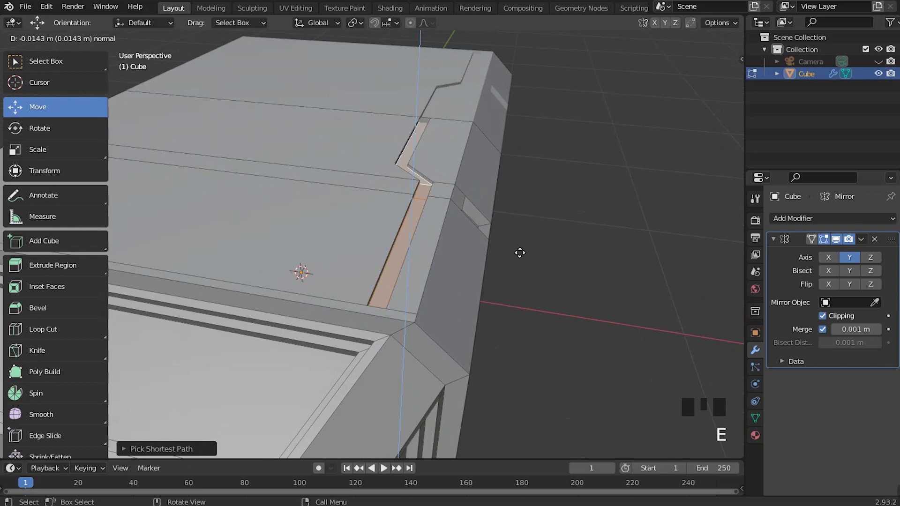
pyautogui.scroll(-3)
pyautogui.middleClick(453, 240)
pyautogui.scroll(3)
pyautogui.moveTo(492, 282); pyautogui.dragTo(325, 180)
pyautogui.scroll(3)
pyautogui.moveTo(400, 251); pyautogui.dragTo(454, 302)
pyautogui.scroll(-3)
pyautogui.moveTo(467, 211); pyautogui.dragTo(551, 202)
pyautogui.scroll(-3)
pyautogui.middleClick(489, 238)
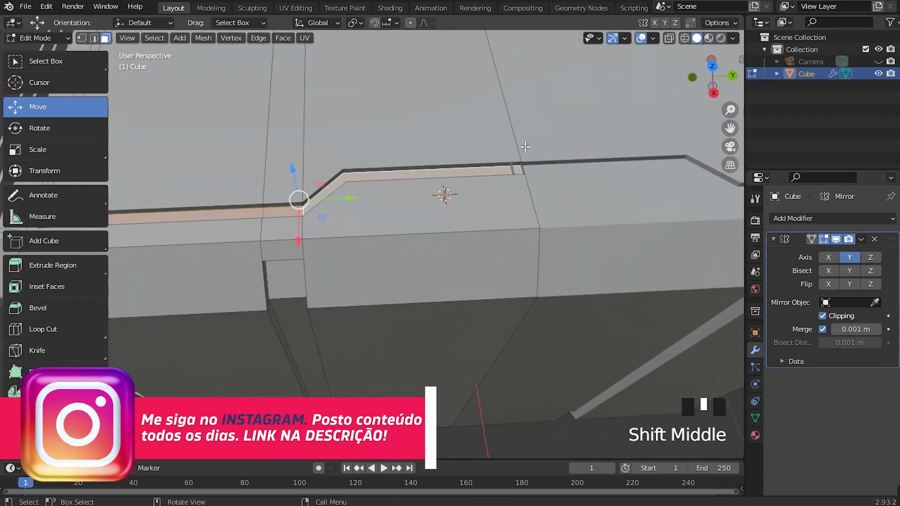
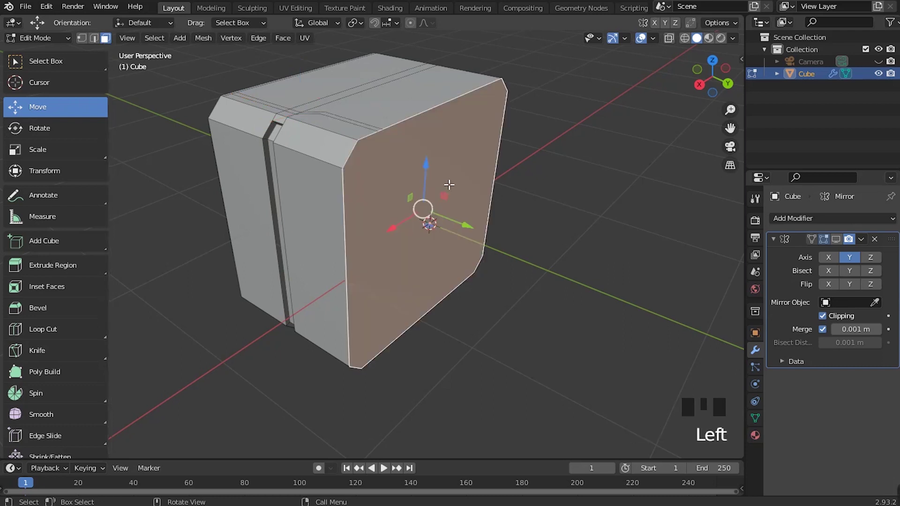
# Dissolve the crate's flat end face into one clean face, keeping the groove intact.
pyautogui.press('Delete')
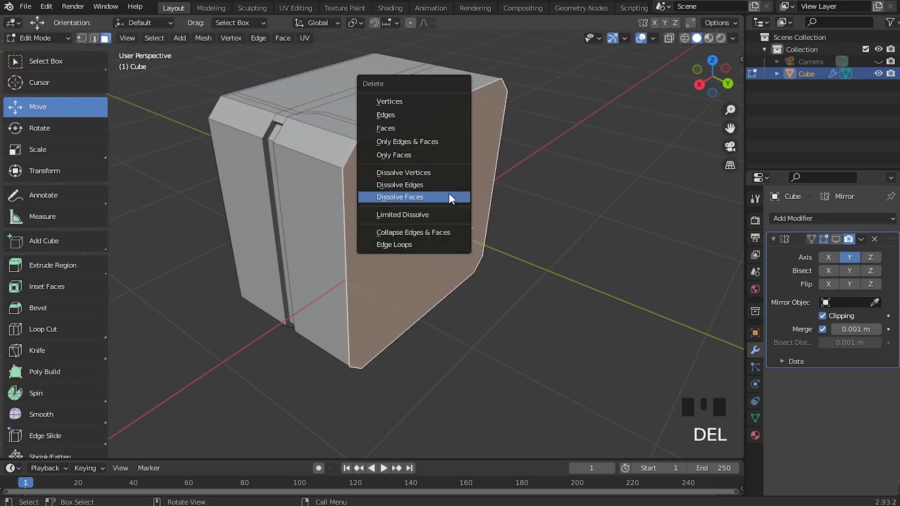
pyautogui.moveTo(438, 161); pyautogui.dragTo(839, 243)
pyautogui.click(841, 243)
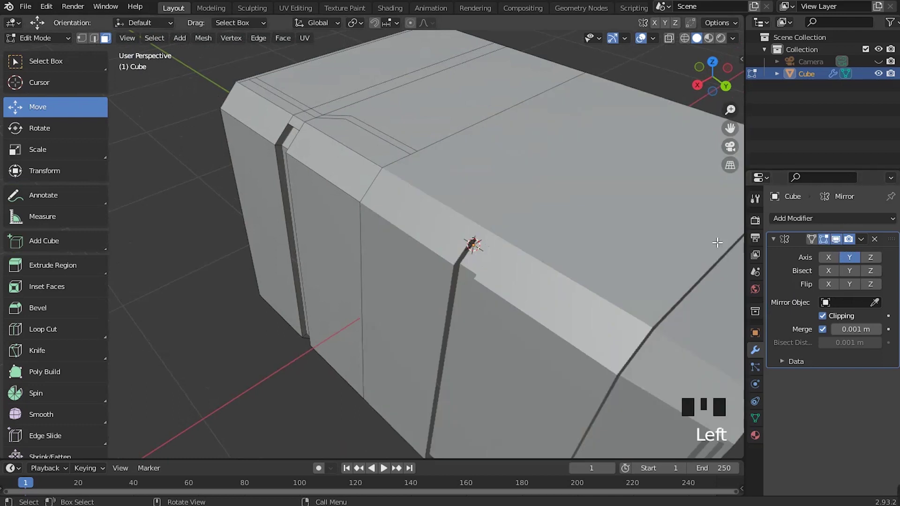
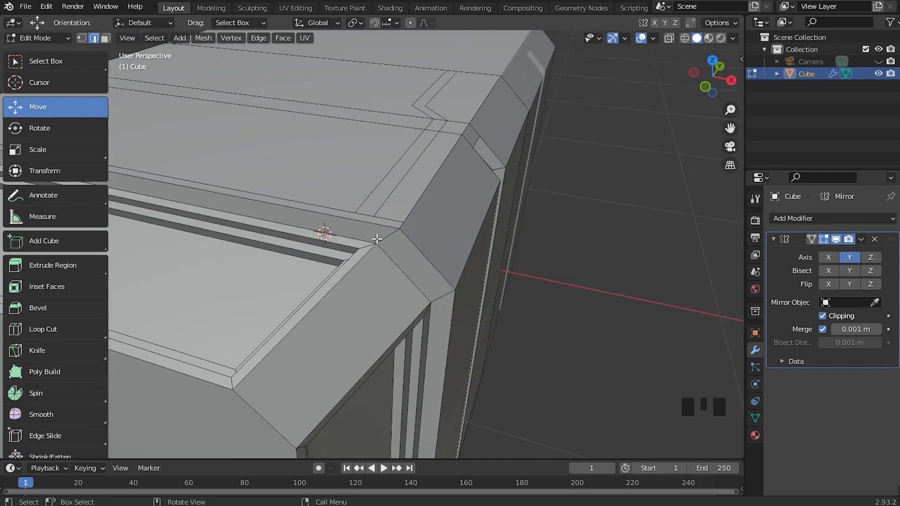
# Select the edge loops along the crate's side panels and the top seam.
pyautogui.click(385, 234)
pyautogui.scroll(-3)
pyautogui.moveTo(393, 219); pyautogui.dragTo(474, 200)
pyautogui.scroll(3)
pyautogui.click(531, 158)
pyautogui.moveTo(410, 204); pyautogui.dragTo(397, 181)
pyautogui.click(397, 180)
pyautogui.scroll(-3)
pyautogui.moveTo(445, 194); pyautogui.dragTo(503, 176)
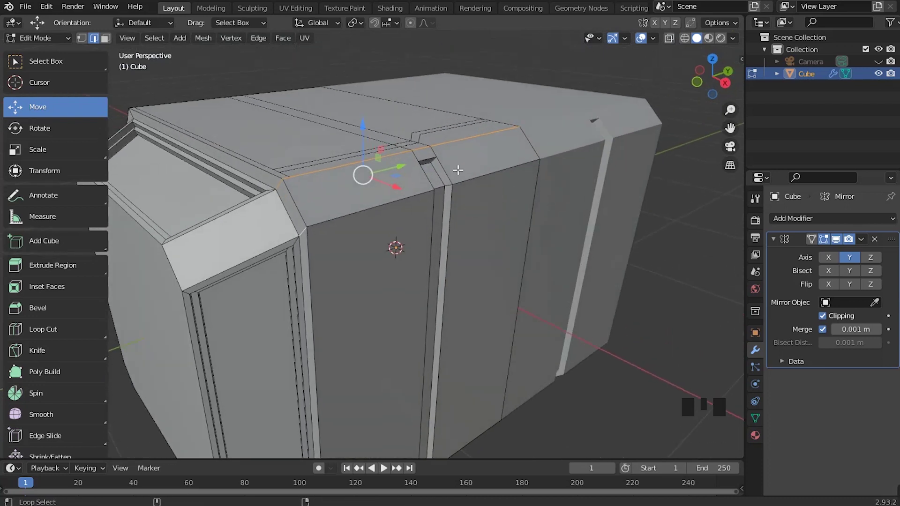
pyautogui.click(507, 166)
pyautogui.moveTo(365, 186); pyautogui.dragTo(374, 285)
pyautogui.scroll(-3)
pyautogui.moveTo(374, 279); pyautogui.dragTo(404, 318)
pyautogui.scroll(3)
pyautogui.moveTo(394, 323); pyautogui.dragTo(263, 249)
pyautogui.click(263, 248)
pyautogui.scroll(-3)
pyautogui.moveTo(386, 273); pyautogui.dragTo(177, 216)
pyautogui.click(195, 215)
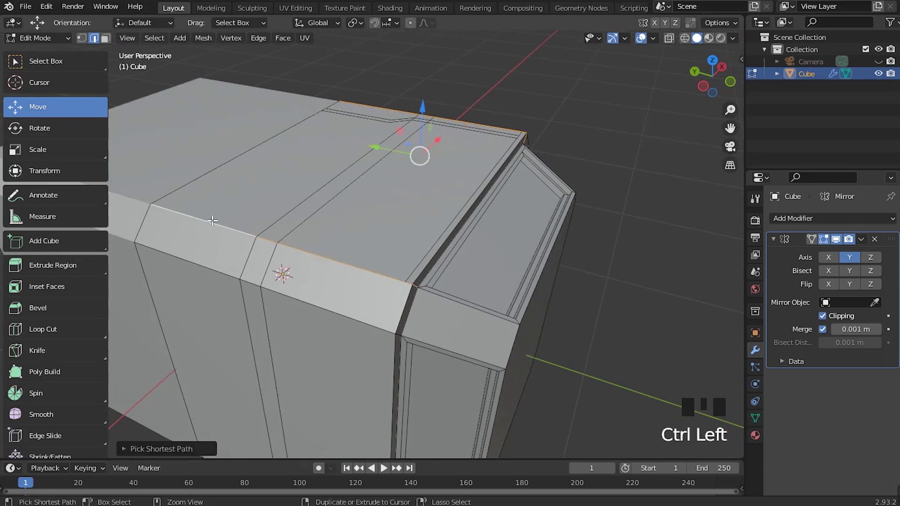
# Add the panel seam and underside edge loops around the crate to the selection.
pyautogui.moveTo(345, 234); pyautogui.dragTo(413, 228)
pyautogui.scroll(3)
pyautogui.click(404, 204)
pyautogui.scroll(-3)
pyautogui.moveTo(418, 235); pyautogui.dragTo(328, 199)
pyautogui.click(327, 199)
pyautogui.moveTo(431, 243); pyautogui.dragTo(371, 285)
pyautogui.click(372, 285)
pyautogui.moveTo(362, 317); pyautogui.dragTo(291, 312)
pyautogui.click(292, 313)
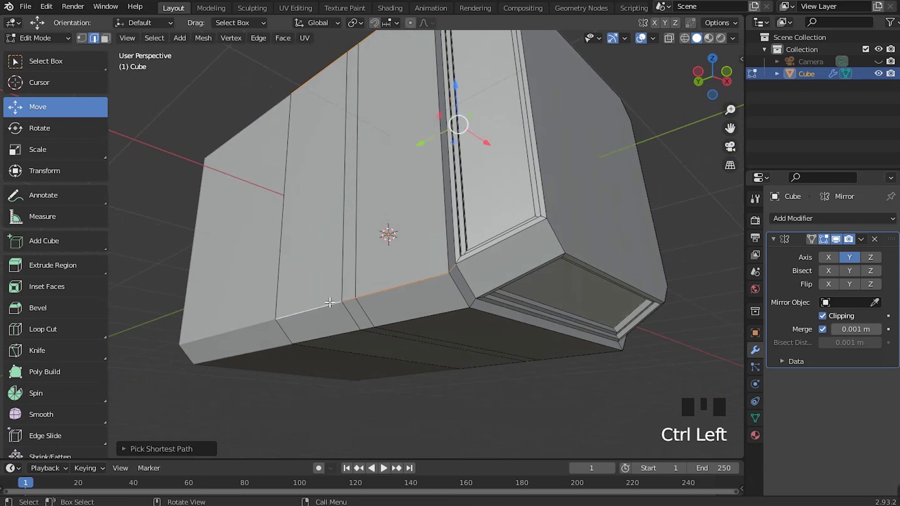
pyautogui.moveTo(504, 297); pyautogui.dragTo(380, 263)
pyautogui.click(380, 262)
pyautogui.moveTo(404, 292); pyautogui.dragTo(310, 291)
pyautogui.click(310, 291)
# Add the remaining corner edge loops and frame the chamfered top corner.
pyautogui.moveTo(542, 301); pyautogui.dragTo(384, 272)
pyautogui.click(383, 271)
pyautogui.moveTo(503, 314); pyautogui.dragTo(453, 315)
pyautogui.click(453, 315)
pyautogui.moveTo(469, 319); pyautogui.dragTo(411, 305)
pyautogui.click(411, 305)
pyautogui.click(479, 330)
pyautogui.scroll(-3)
pyautogui.moveTo(487, 311); pyautogui.dragTo(395, 279)
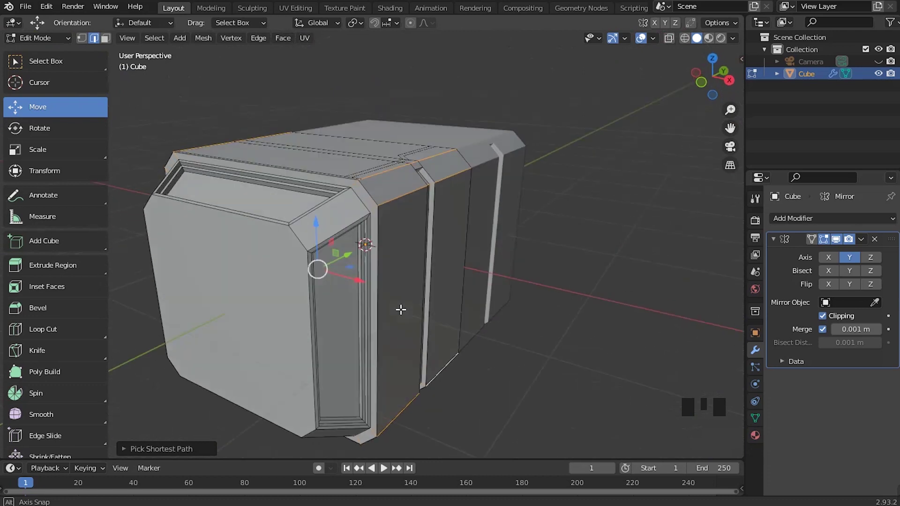
pyautogui.scroll(3)
pyautogui.scroll(3)
pyautogui.scroll(3)
pyautogui.scroll(-3)
pyautogui.moveTo(480, 298); pyautogui.dragTo(548, 297)
# Start a small bevel on the selected chamfered corner edges.
pyautogui.press('ctrl+b')
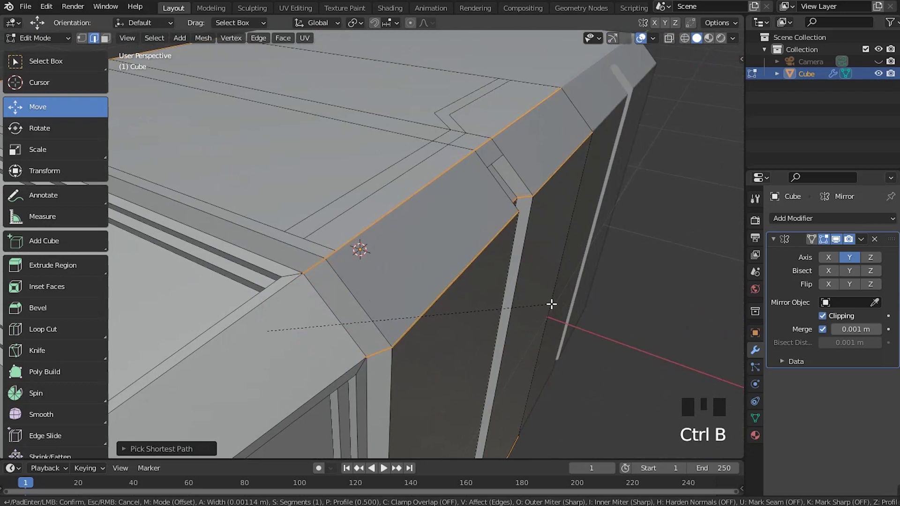
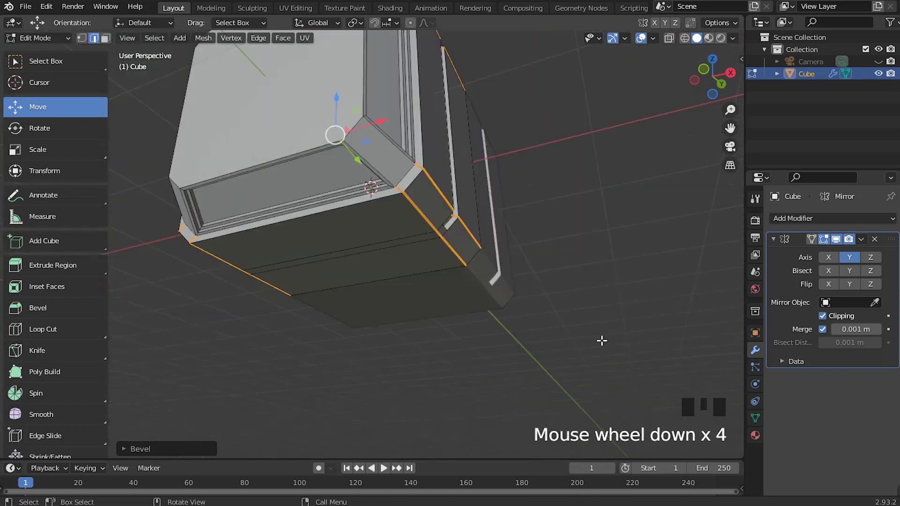
# Select the edge loops framing the inset panel on the crate's underside.
pyautogui.click(646, 244)
pyautogui.moveTo(543, 292); pyautogui.dragTo(463, 291)
pyautogui.scroll(3)
pyautogui.moveTo(464, 313); pyautogui.dragTo(469, 293)
pyautogui.scroll(-3)
pyautogui.moveTo(435, 297); pyautogui.dragTo(633, 363)
pyautogui.scroll(3)
pyautogui.moveTo(524, 297); pyautogui.dragTo(529, 261)
pyautogui.scroll(3)
pyautogui.scroll(3)
pyautogui.click(579, 251)
pyautogui.moveTo(540, 257); pyautogui.dragTo(483, 275)
pyautogui.scroll(3)
pyautogui.moveTo(487, 277); pyautogui.dragTo(438, 275)
pyautogui.scroll(-3)
pyautogui.moveTo(415, 270); pyautogui.dragTo(375, 244)
pyautogui.scroll(3)
pyautogui.moveTo(384, 223); pyautogui.dragTo(384, 265)
pyautogui.scroll(3)
pyautogui.moveTo(366, 264); pyautogui.dragTo(228, 273)
pyautogui.click(228, 273)
# Add the remaining panel edge loops and start a small three-segment bevel on them.
pyautogui.scroll(-3)
pyautogui.scroll(-3)
pyautogui.scroll(-3)
pyautogui.moveTo(286, 258); pyautogui.dragTo(423, 274)
pyautogui.click(422, 274)
pyautogui.moveTo(405, 240); pyautogui.dragTo(395, 157)
pyautogui.click(395, 157)
pyautogui.moveTo(422, 200); pyautogui.dragTo(464, 312)
pyautogui.scroll(3)
pyautogui.middleClick(458, 286)
pyautogui.scroll(3)
pyautogui.moveTo(465, 257); pyautogui.dragTo(390, 275)
pyautogui.scroll(3)
pyautogui.middleClick(448, 277)
pyautogui.scroll(3)
pyautogui.press('ctrl+b')
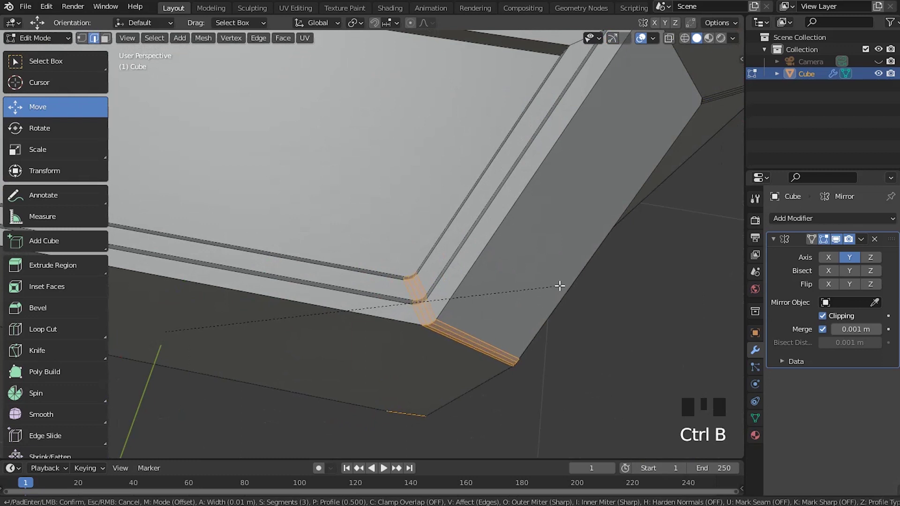
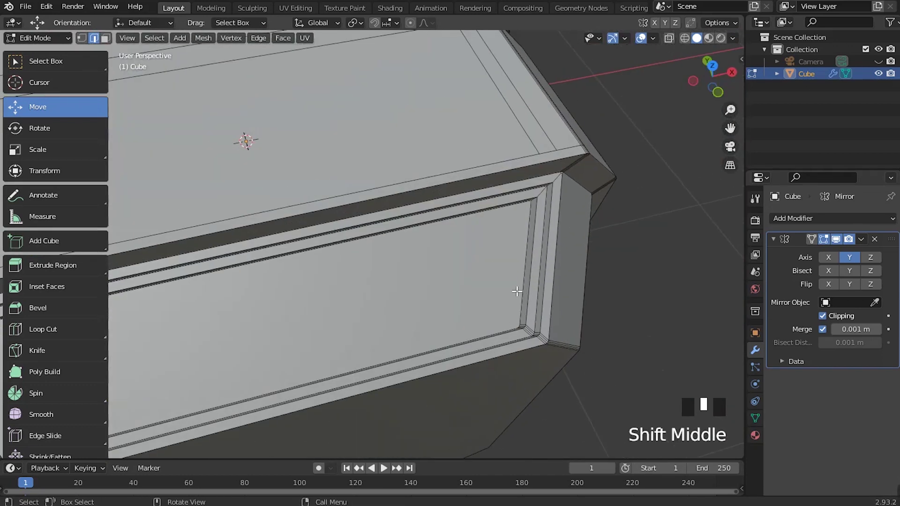
# Select the front panel's groove edge loop and give it a fine three-segment bevel.
pyautogui.scroll(3)
pyautogui.scroll(3)
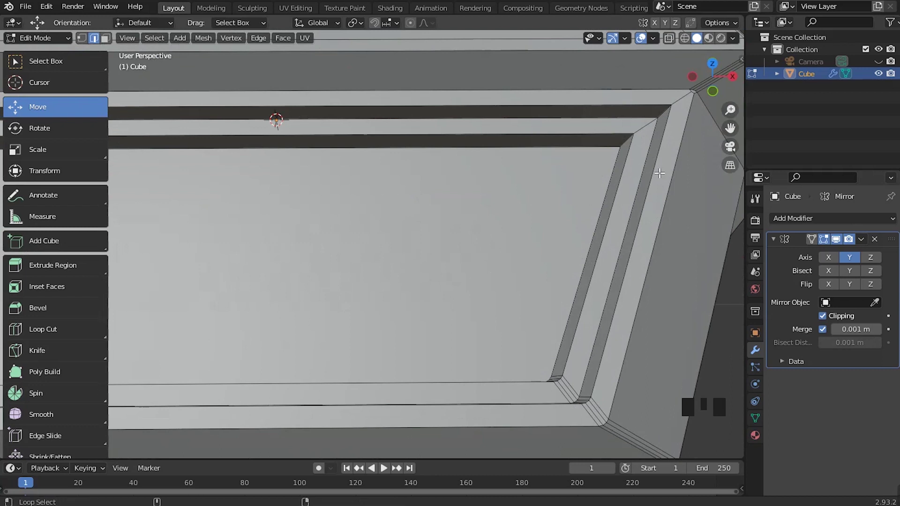
pyautogui.click(663, 142)
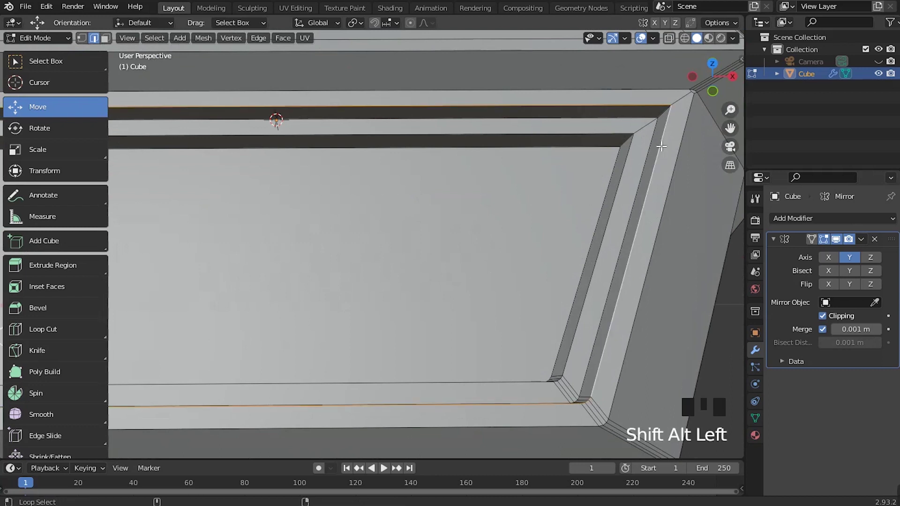
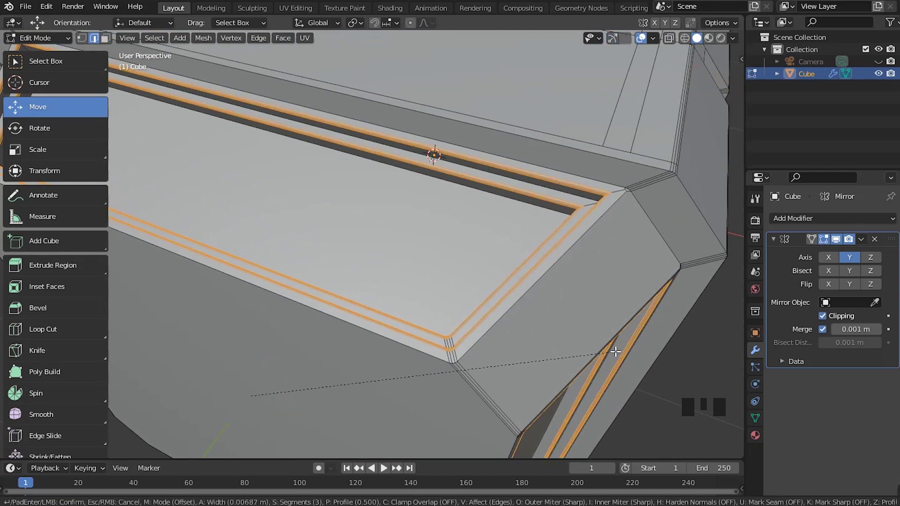
pyautogui.scroll(-3)
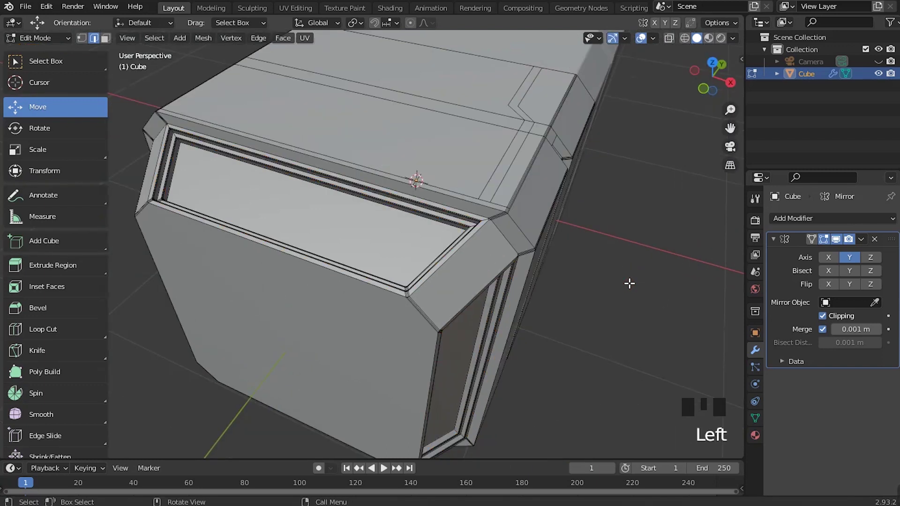
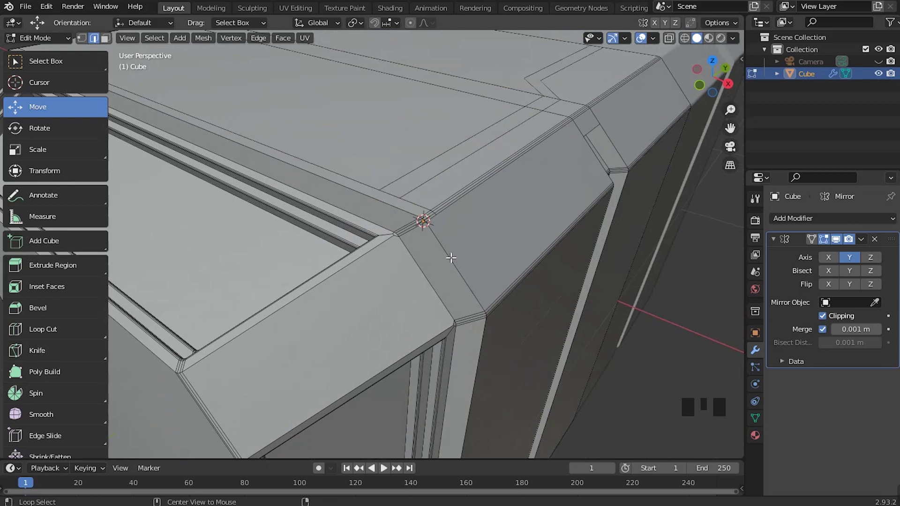
# Select the edge loop running along the crate's chamfered corner seam.
pyautogui.scroll(-3)
pyautogui.moveTo(434, 243); pyautogui.dragTo(419, 222)
pyautogui.scroll(3)
pyautogui.scroll(3)
pyautogui.click(338, 138)
pyautogui.scroll(-3)
pyautogui.moveTo(374, 254); pyautogui.dragTo(397, 273)
pyautogui.scroll(3)
pyautogui.middleClick(430, 269)
pyautogui.scroll(3)
pyautogui.scroll(-3)
# Bevel the corner edge loop with a small three-segment bevel, then select a side groove edge.
pyautogui.press('ctrl+b')
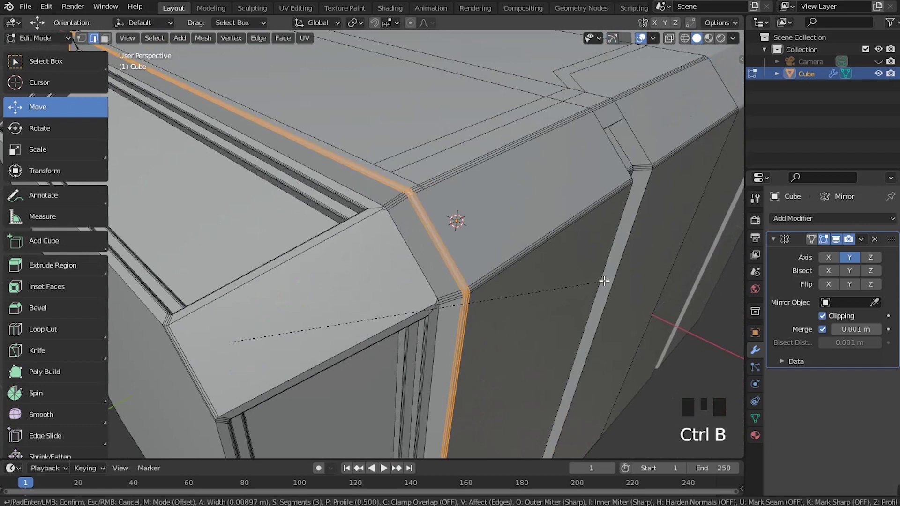
pyautogui.scroll(-3)
pyautogui.click(638, 382)
pyautogui.moveTo(520, 378); pyautogui.dragTo(421, 264)
pyautogui.scroll(3)
pyautogui.moveTo(464, 254); pyautogui.dragTo(444, 221)
pyautogui.scroll(3)
pyautogui.click(469, 206)
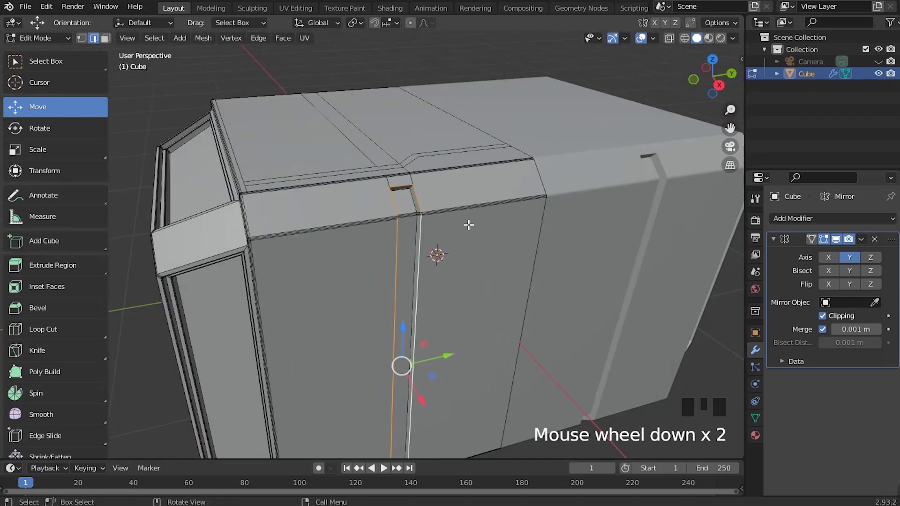
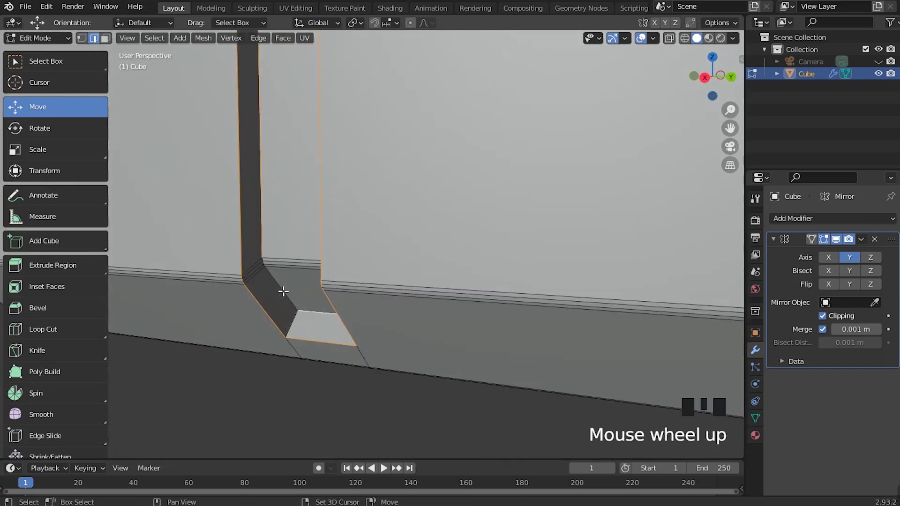
# Select the edge loops bounding the vertical groove on the crate's side face.
pyautogui.click(283, 287)
pyautogui.scroll(3)
pyautogui.moveTo(302, 273); pyautogui.dragTo(296, 270)
pyautogui.scroll(3)
pyautogui.moveTo(260, 272); pyautogui.dragTo(235, 258)
pyautogui.click(226, 253)
pyautogui.scroll(-3)
pyautogui.moveTo(407, 311); pyautogui.dragTo(629, 286)
# Bevel the selected groove edges with a small three-segment bevel.
pyautogui.scroll(-3)
pyautogui.moveTo(476, 308); pyautogui.dragTo(361, 223)
pyautogui.scroll(3)
pyautogui.moveTo(367, 252); pyautogui.dragTo(459, 165)
pyautogui.scroll(3)
pyautogui.moveTo(466, 175); pyautogui.dragTo(543, 216)
pyautogui.press('ctrl+b')
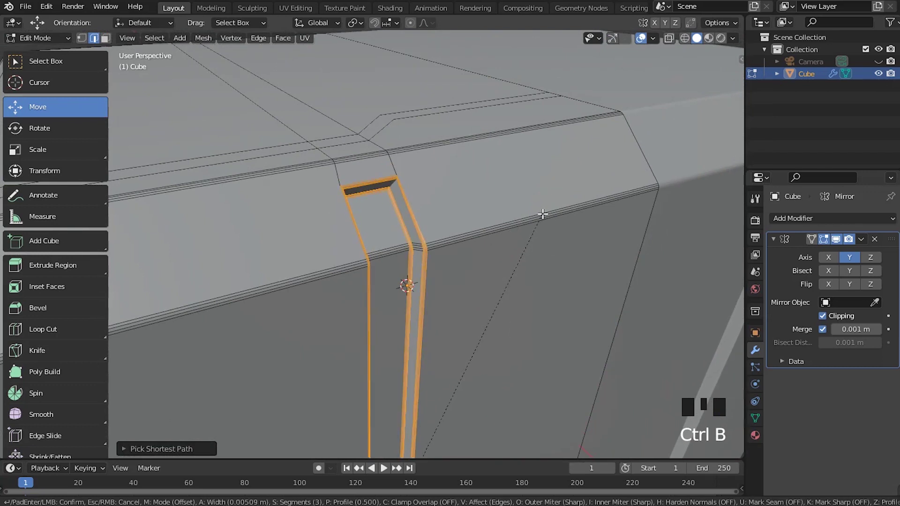
pyautogui.scroll(-3)
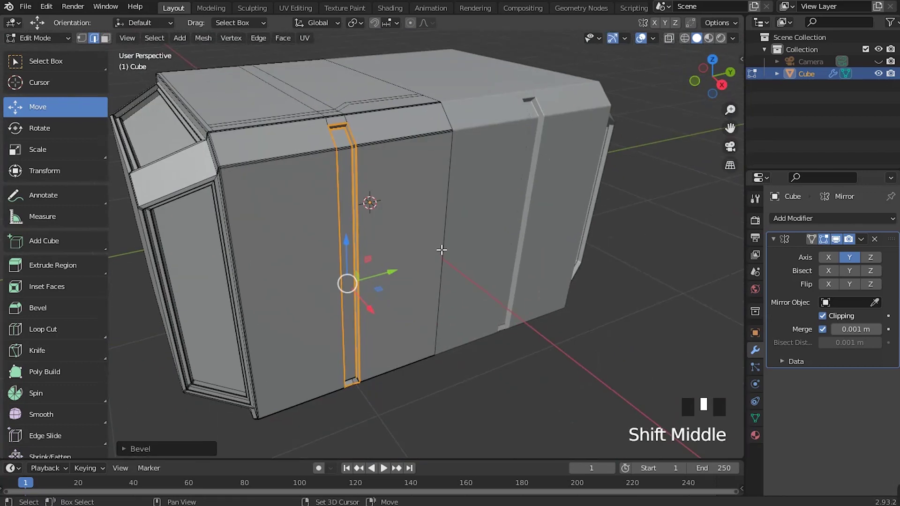